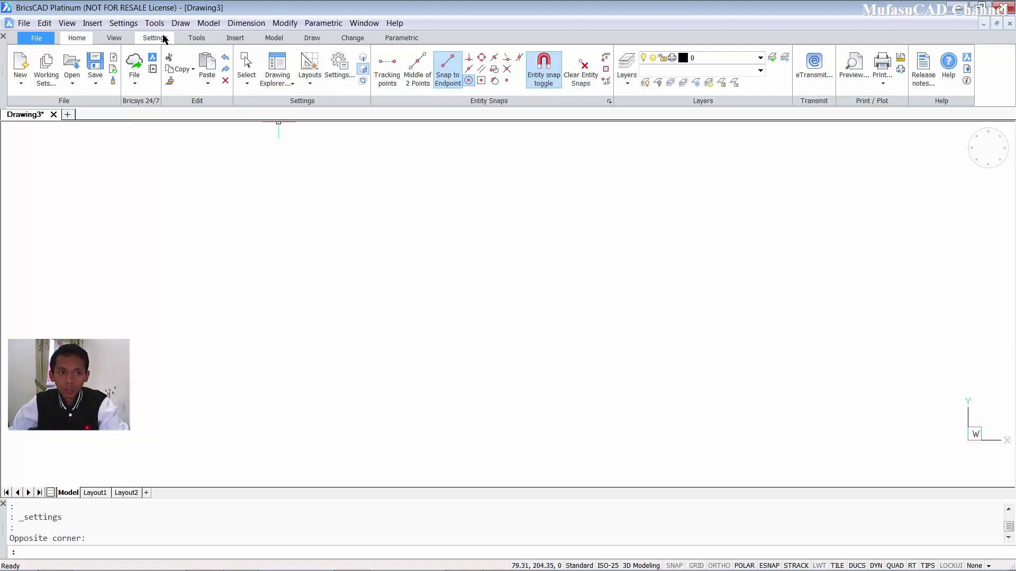
# Step: Show the Settings dialog with Drawing units collapsed and Program options expanded
pyautogui.click(164, 37)
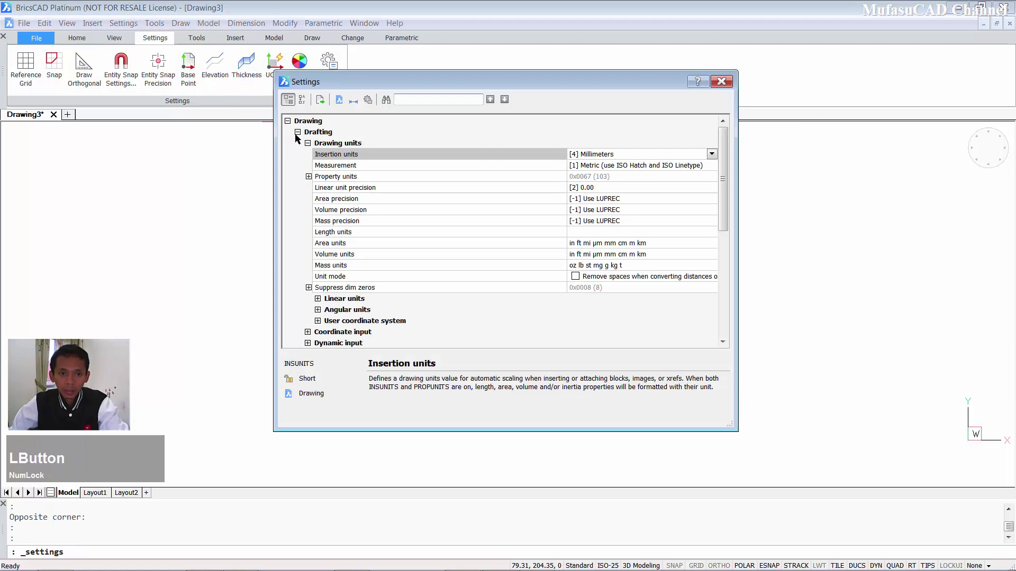
pyautogui.click(298, 135)
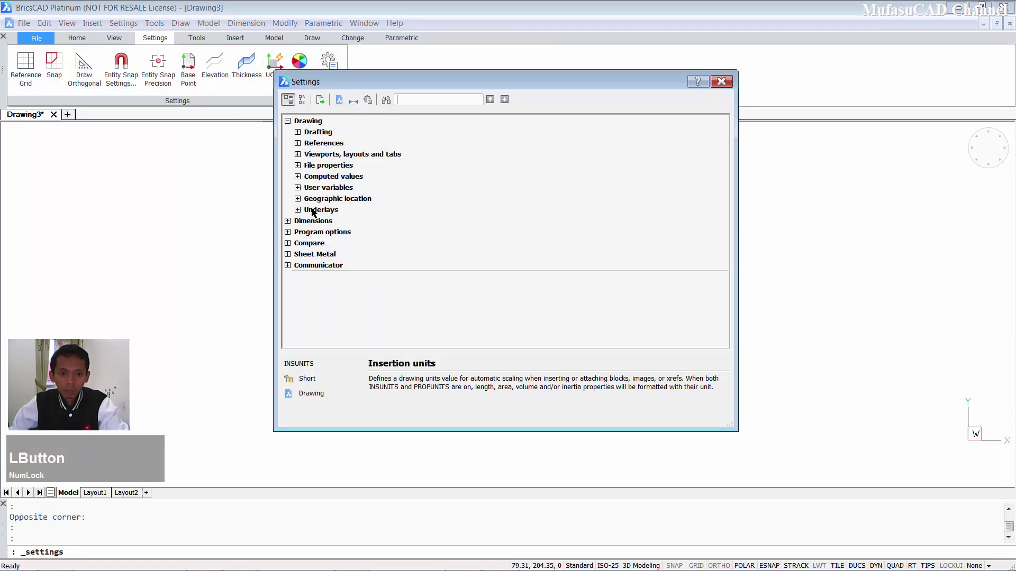
pyautogui.click(287, 234)
pyautogui.scroll(-3)
# Step: Expand Display and select the Background color setting, currently White, for editing
pyautogui.click(295, 278)
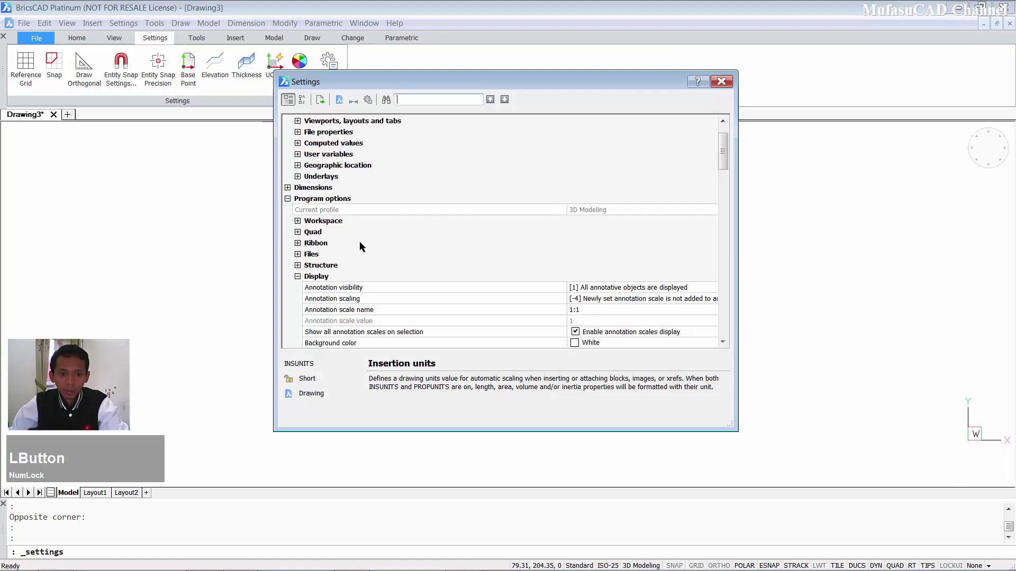
pyautogui.scroll(-3)
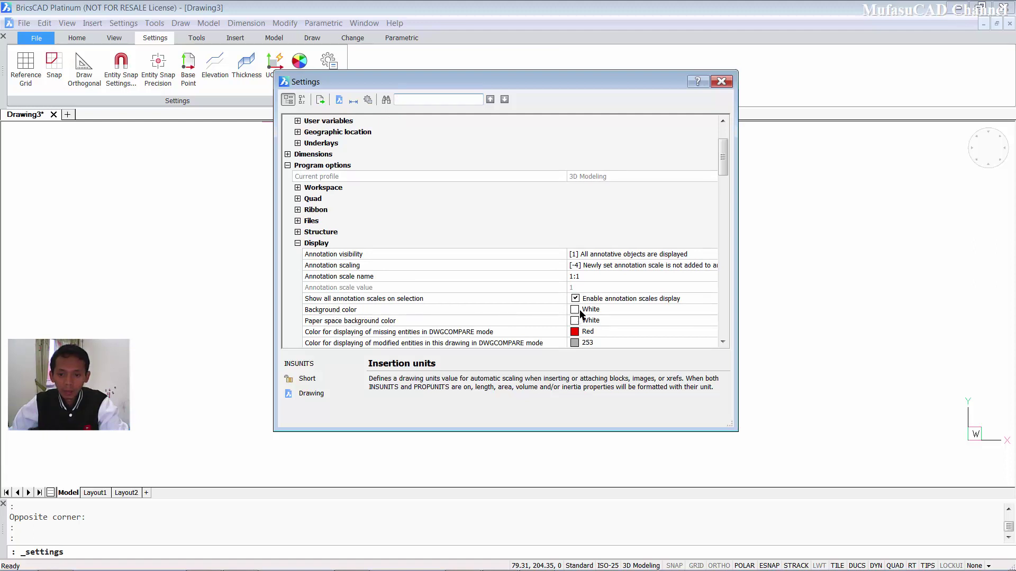
pyautogui.click(577, 310)
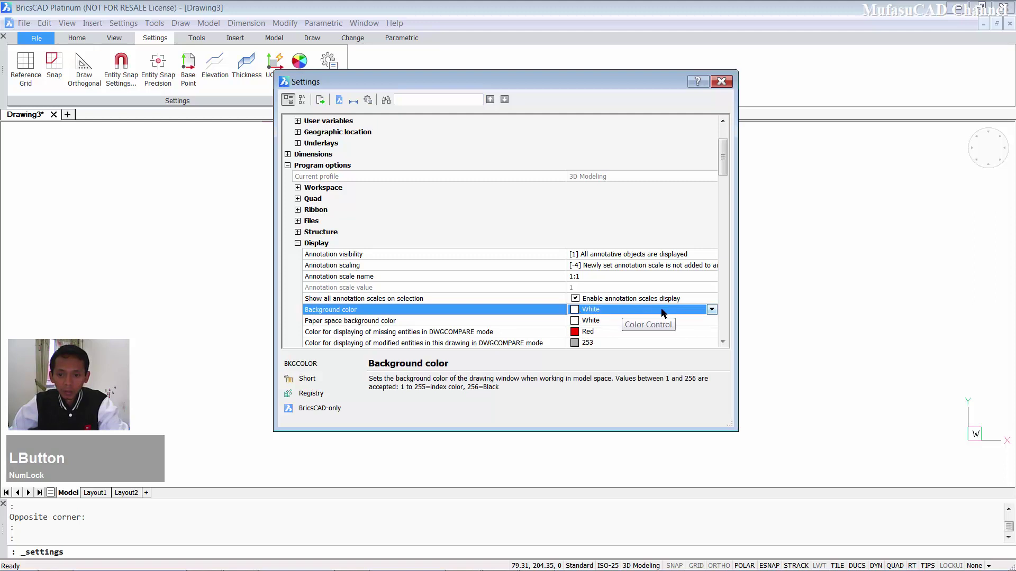
pyautogui.scroll(-3)
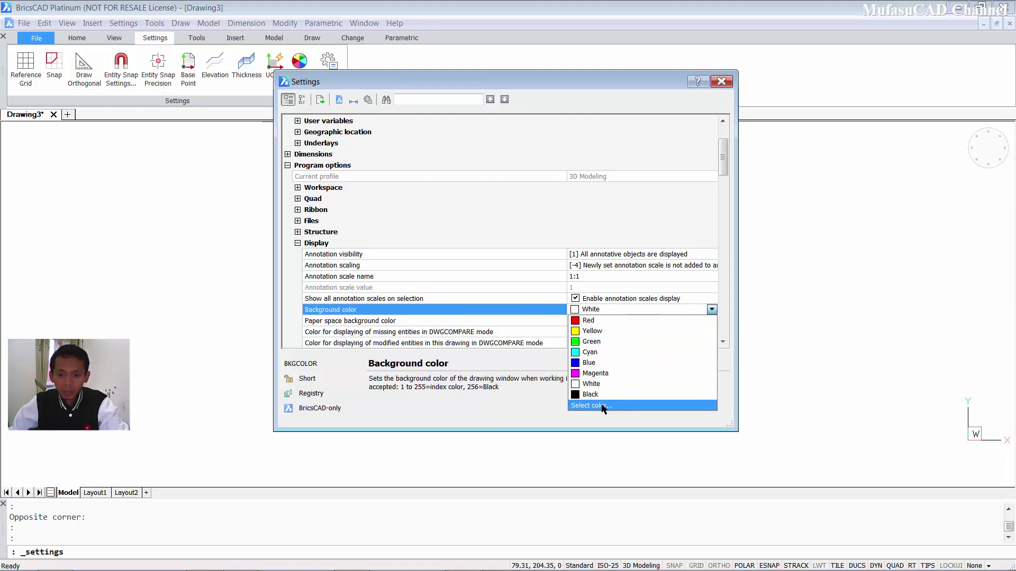
# Step: Choose dark teal colour index 148 from the full palette as the model space background
pyautogui.click(603, 408)
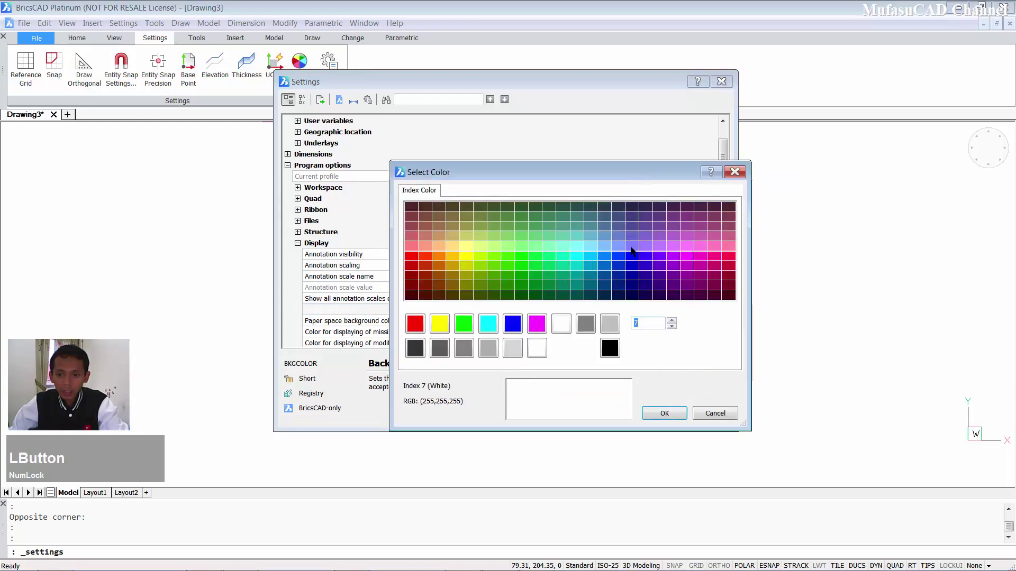
pyautogui.click(80, 63)
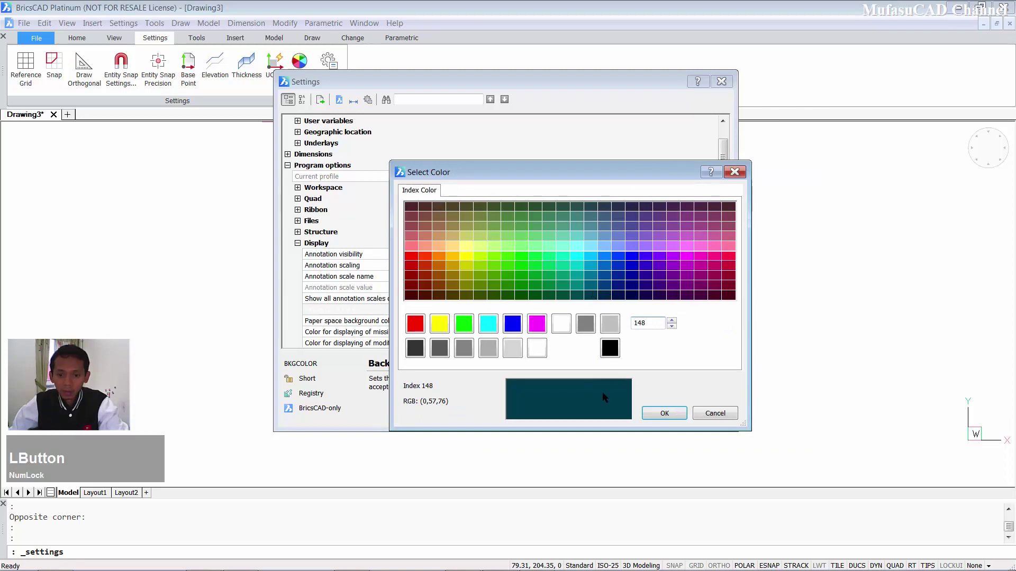
pyautogui.click(678, 416)
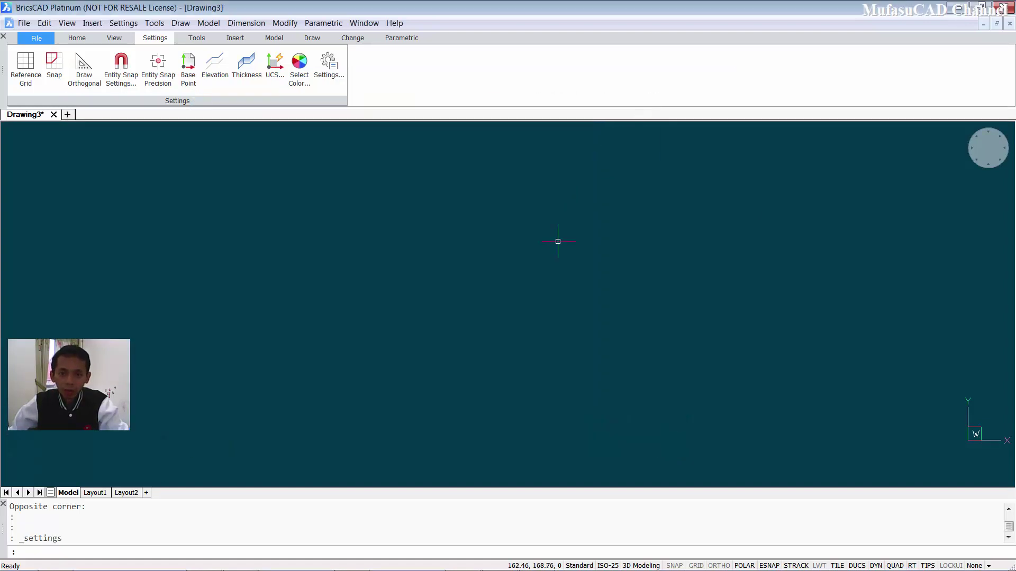
# Step: Run the BKGCOLOR command and request the colour palette for its value, currently 148
pyautogui.write('bbkgcolor')
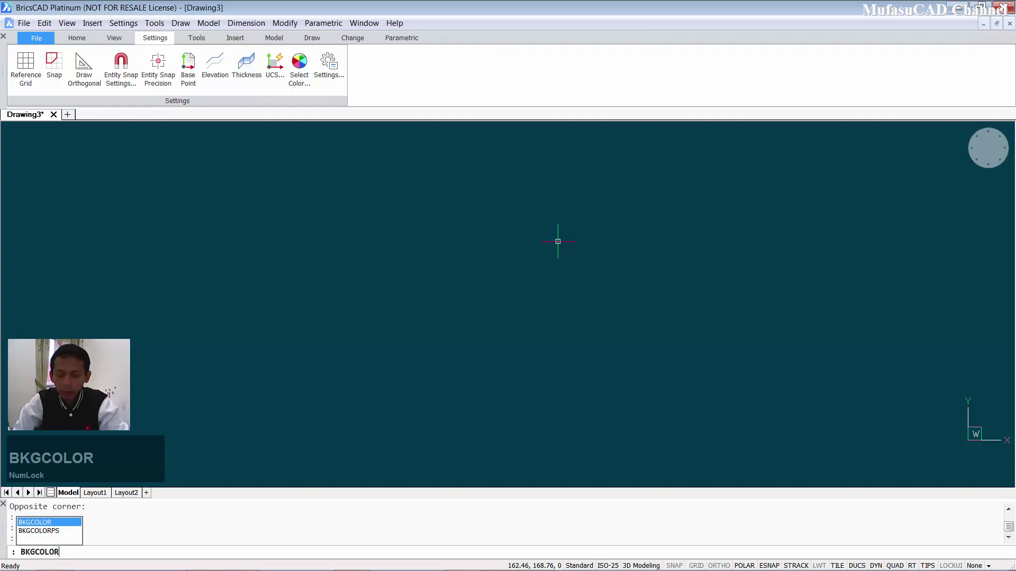
pyautogui.press('Return')
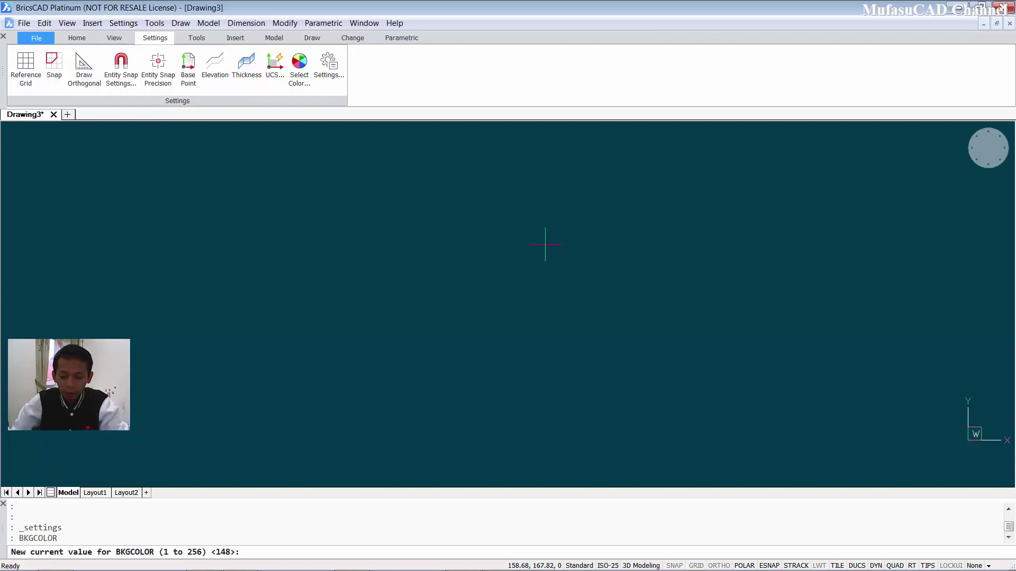
pyautogui.press("'")
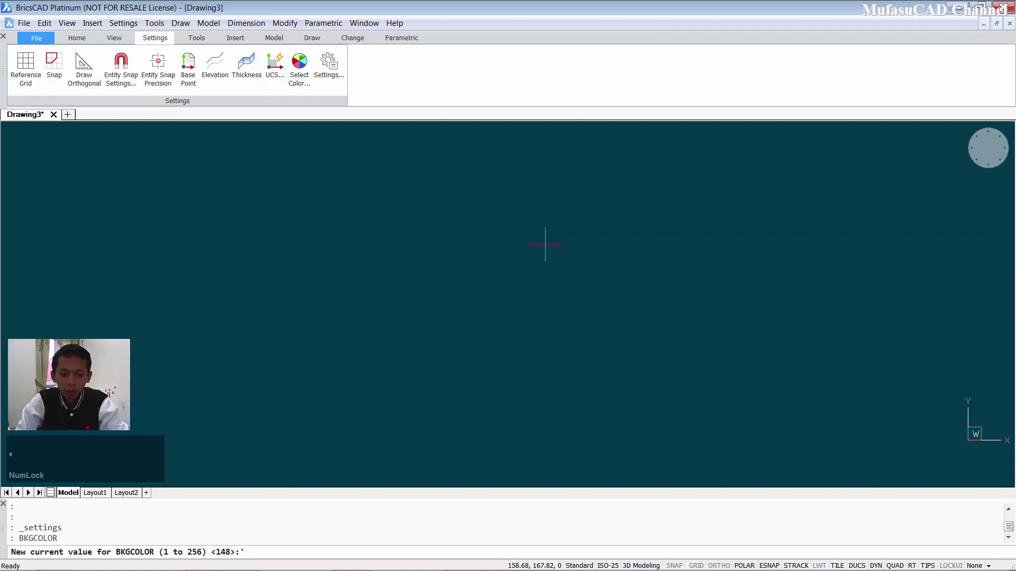